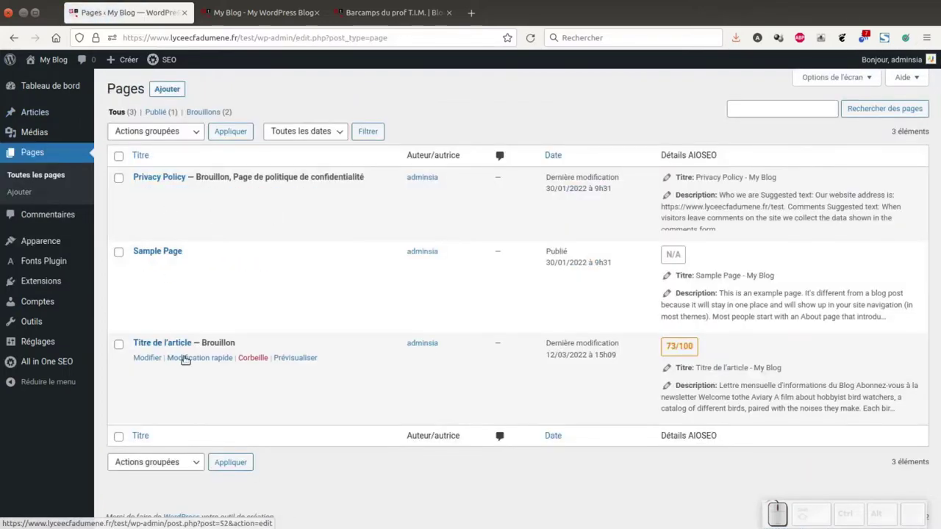
# Open the draft page 'Titre de l'article' from Pages > All Pages via Modifier
pyautogui.click(147, 356)
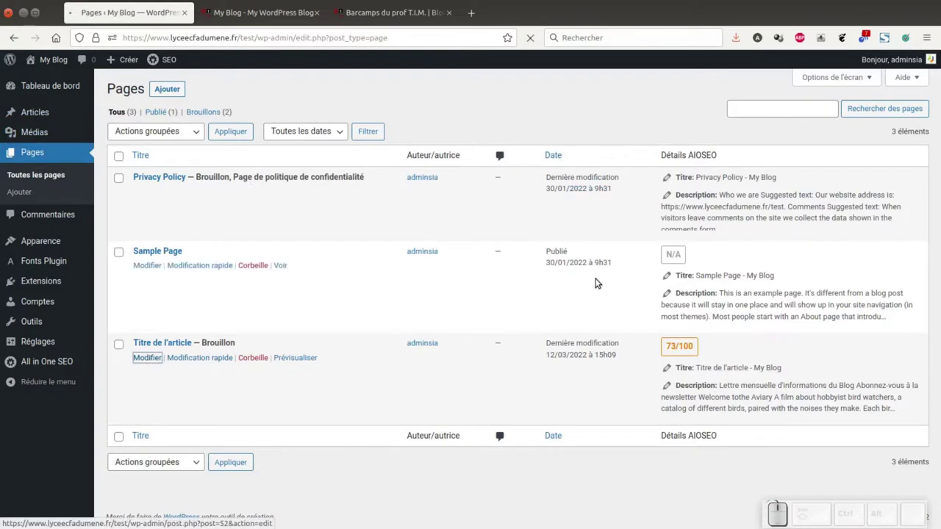
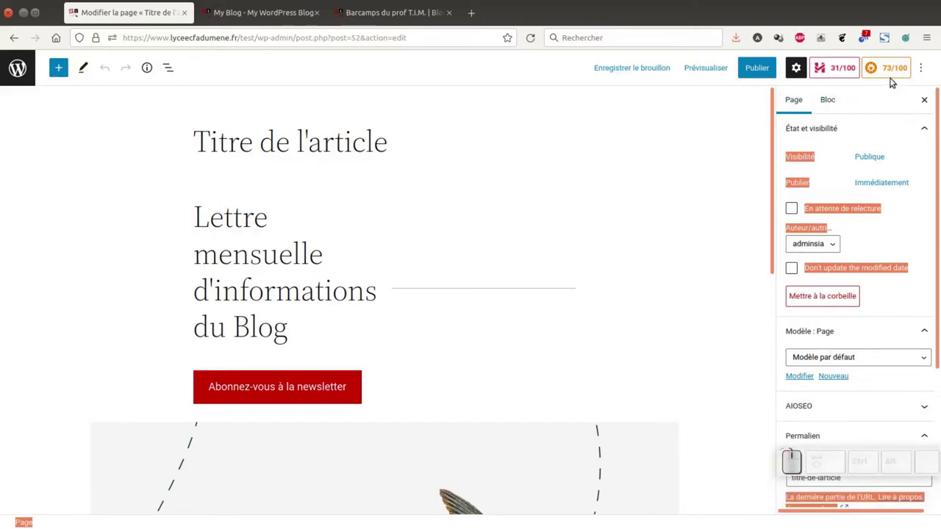
# Review the AIOSEO analysis and its three expanded Basic SEO errors for the page
pyautogui.click(887, 67)
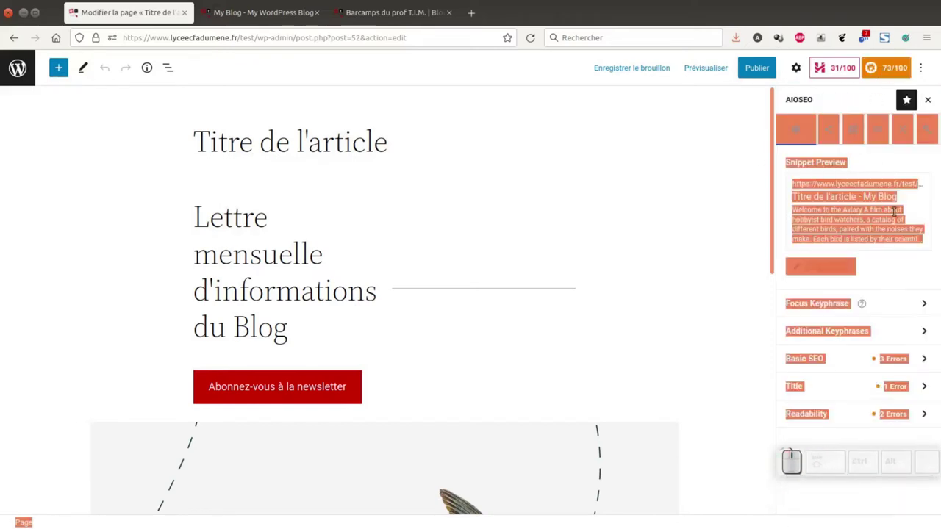
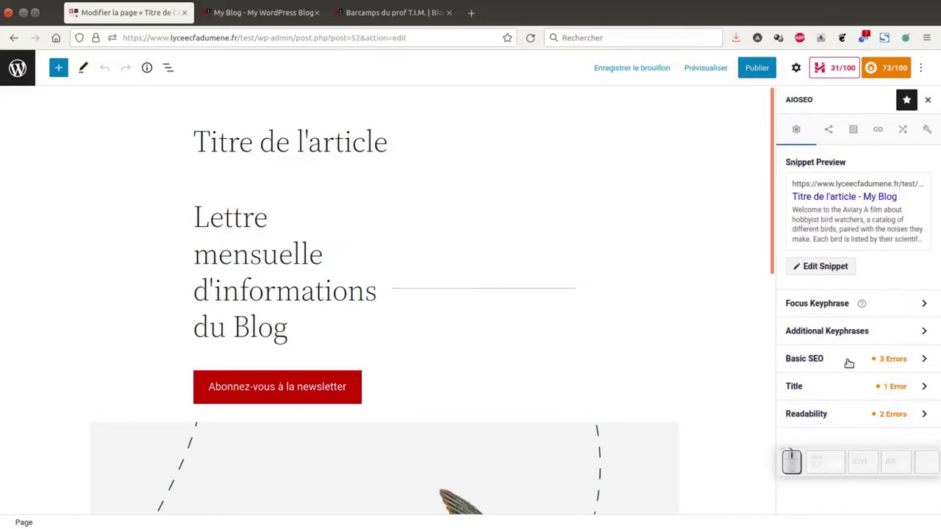
pyautogui.click(808, 356)
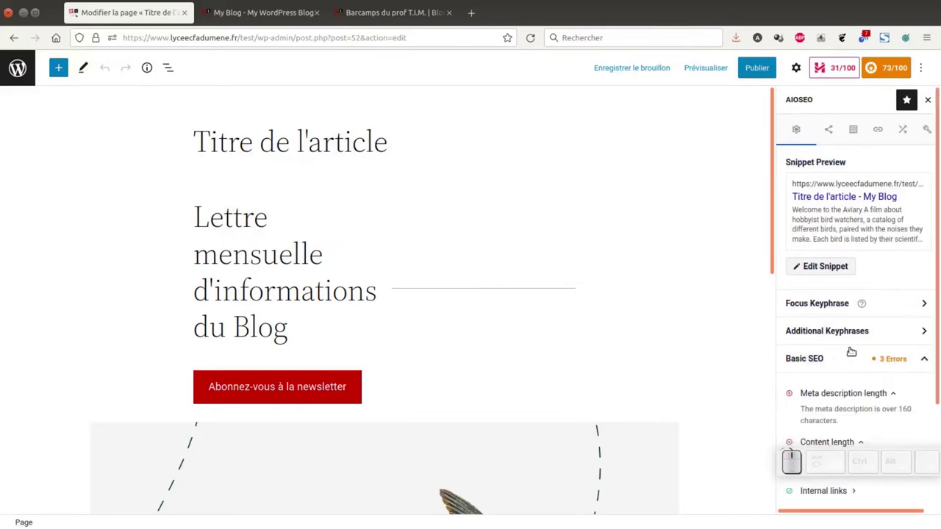
pyautogui.scroll(-3)
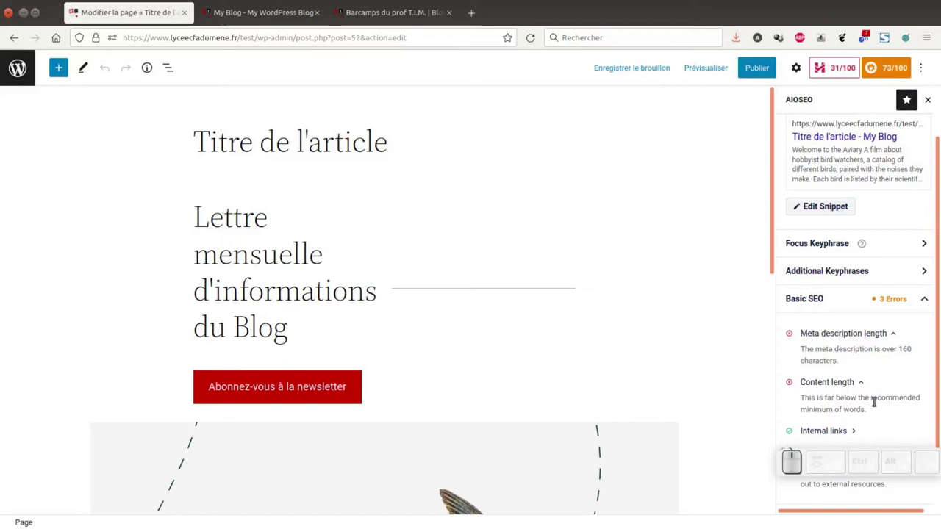
pyautogui.scroll(-3)
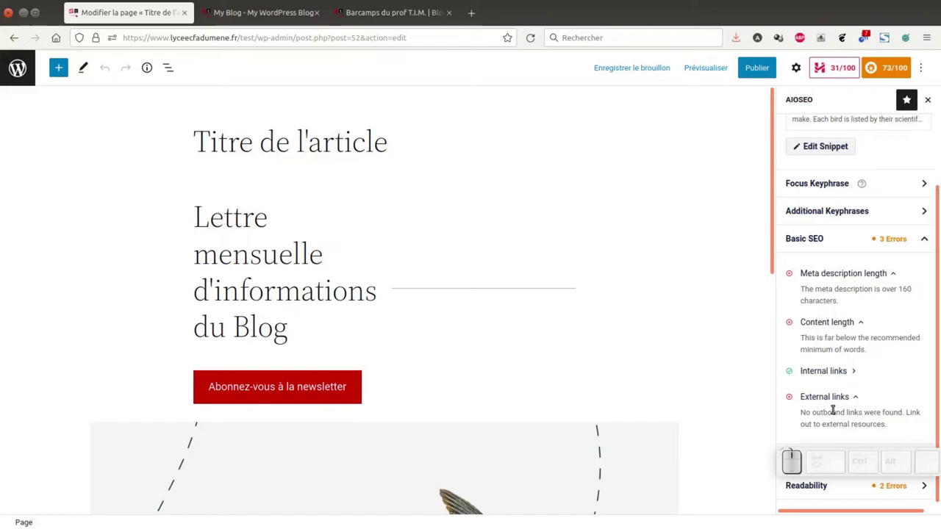
pyautogui.scroll(-3)
pyautogui.scroll(3)
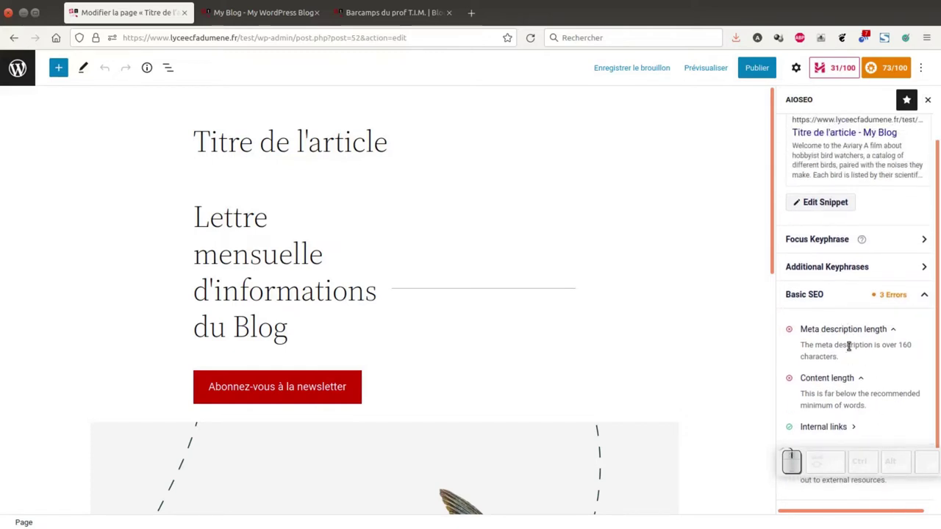
pyautogui.scroll(3)
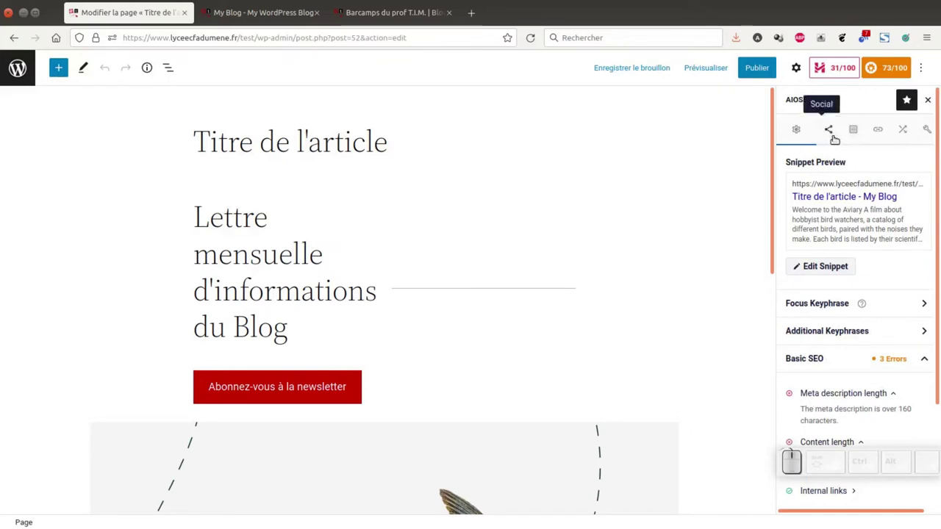
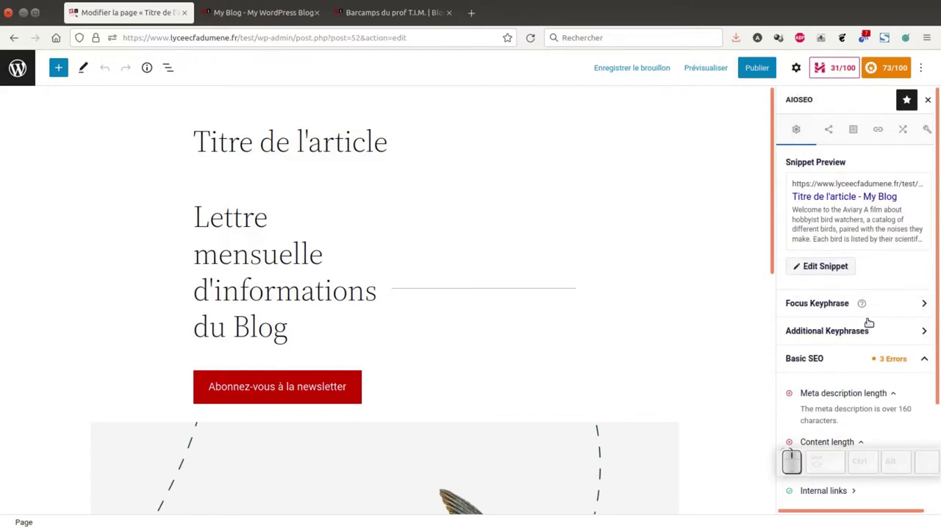
# Leave the snippet editor (28-char title, 243-char description) and place the cursor at the end of the page title
pyautogui.click(822, 269)
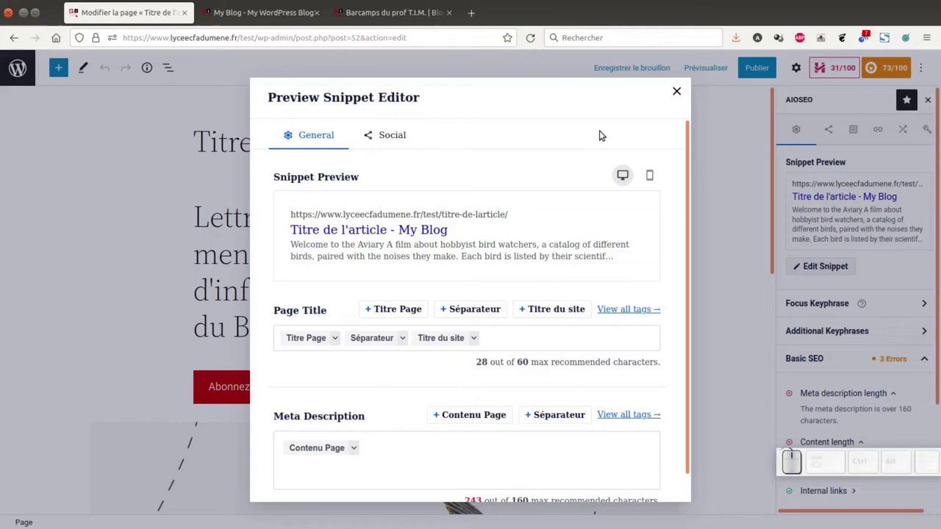
pyautogui.click(671, 90)
pyautogui.click(404, 138)
# Extend the page title to 'Titre de l'article trop bien il faut le lire'
pyautogui.press('space')
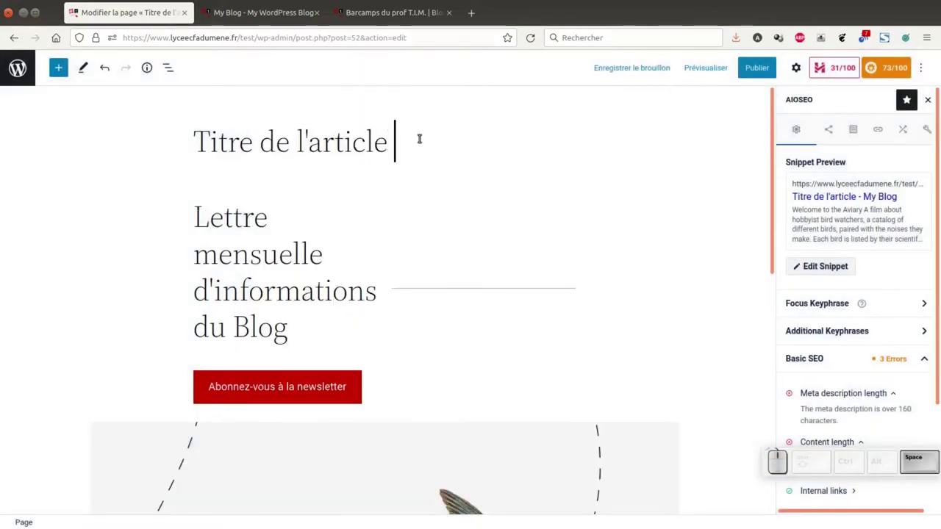
pyautogui.press('space')
pyautogui.press('space')
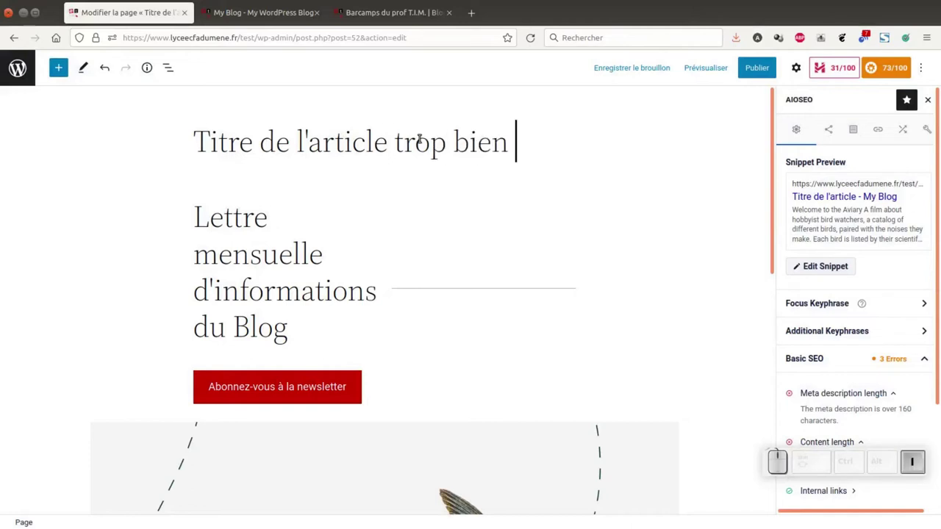
pyautogui.press('space')
pyautogui.press('space')
pyautogui.press('space')
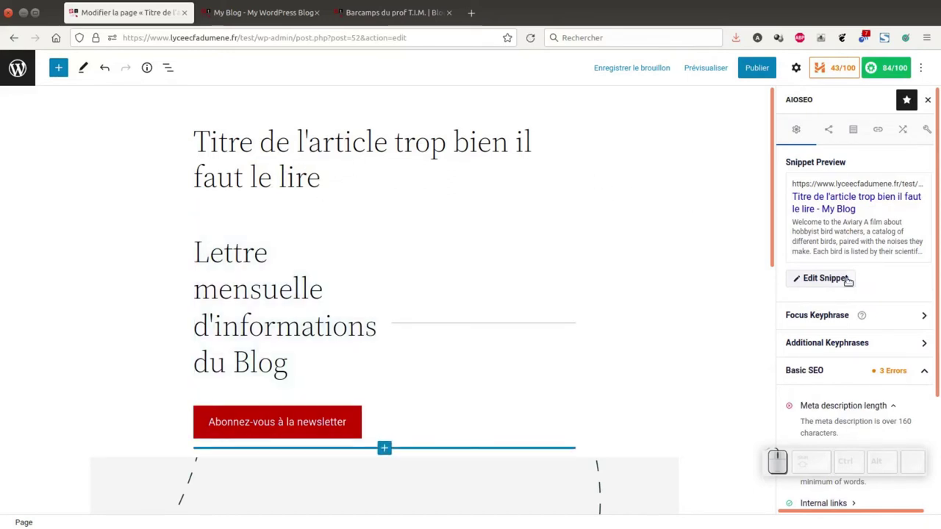
# Confirm the snippet title is 54 of 60 characters, close the editor and move down to the Welcome to the Aviary paragraph
pyautogui.click(844, 276)
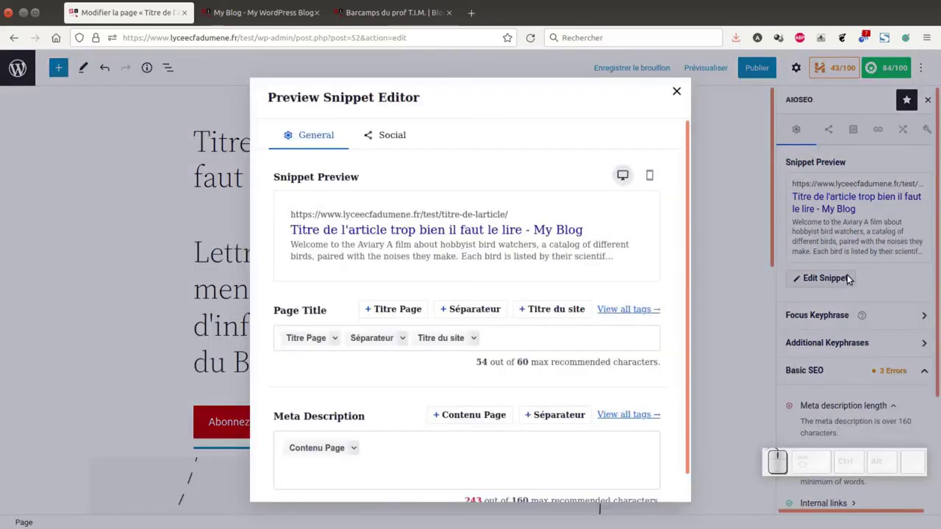
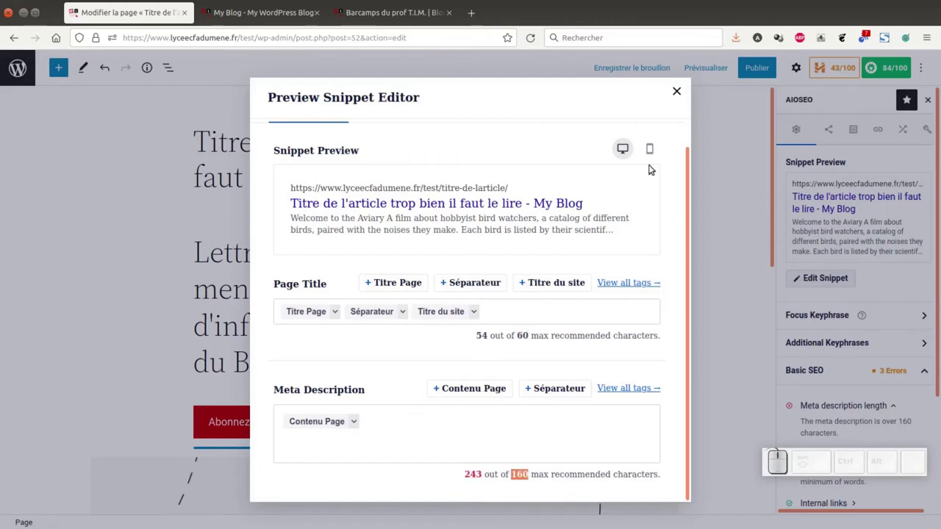
pyautogui.moveTo(670, 91); pyautogui.dragTo(585, 175)
pyautogui.scroll(-3)
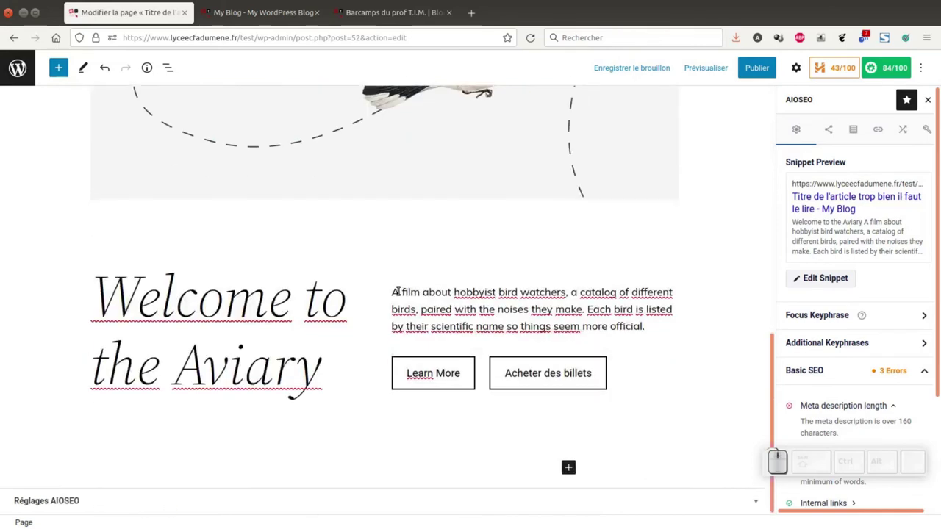
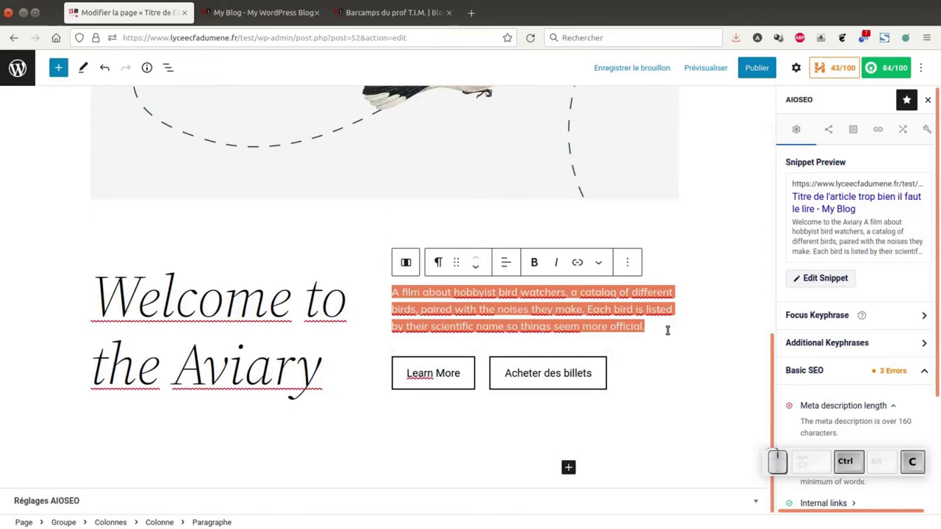
# Highlight the bird-watchers paragraph beside Welcome to the Aviary to reuse as the description
pyautogui.click(813, 277)
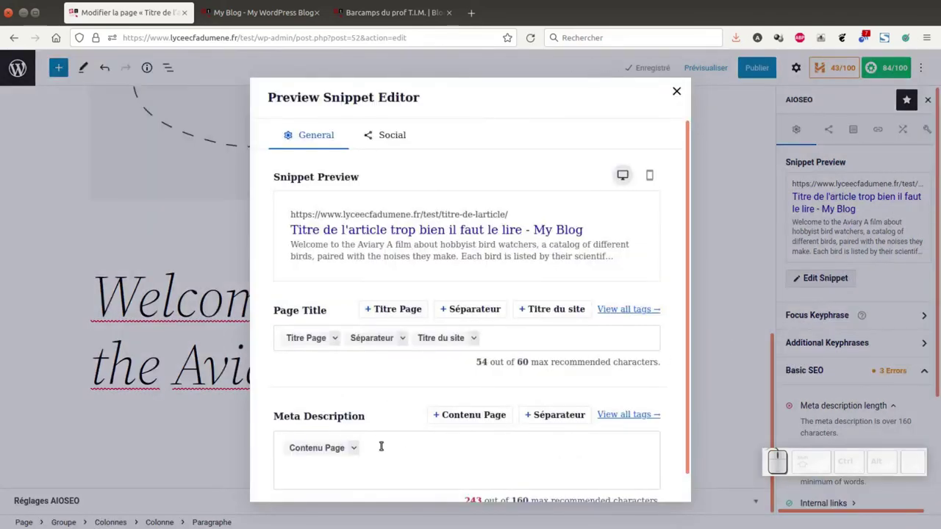
# Replace the automatic Meta Description tag with the pasted bird-watchers paragraph
pyautogui.click(380, 446)
pyautogui.press('BackSpace')
pyautogui.press('BackSpace')
pyautogui.press('ctrl+v')
pyautogui.scroll(-3)
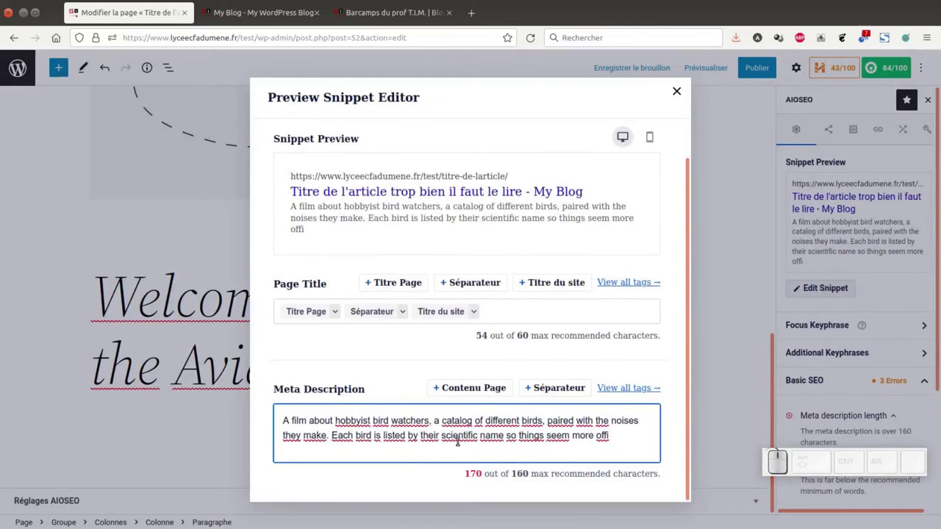
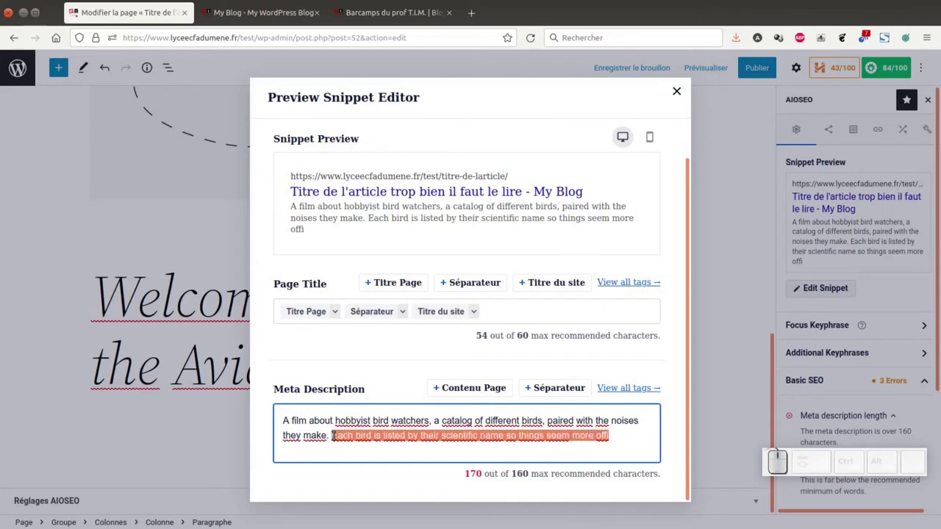
# Swap the overlong second sentence for 'article trop bien il faut le lire.', reaching 135 of 160 characters and score 88/100
pyautogui.press('BackSpace')
pyautogui.press('shift+;')
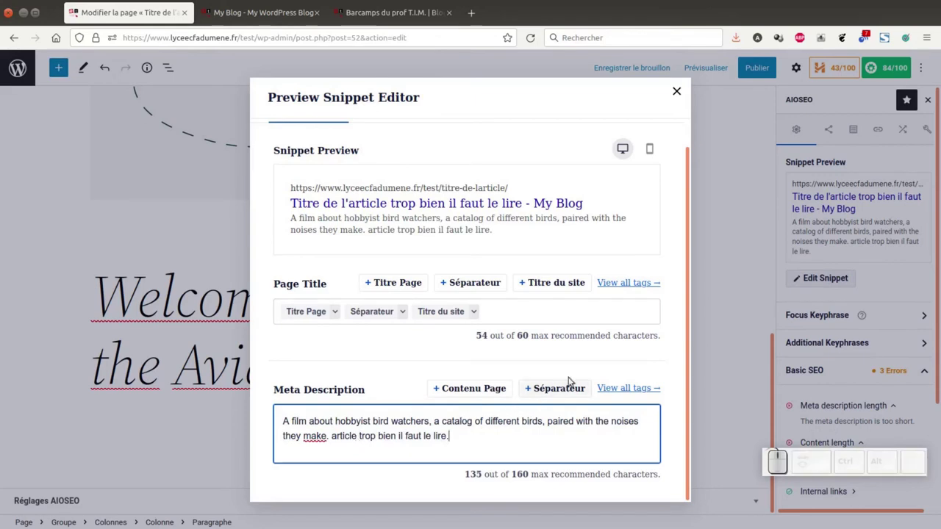
pyautogui.scroll(-3)
pyautogui.scroll(3)
pyautogui.scroll(3)
pyautogui.scroll(-3)
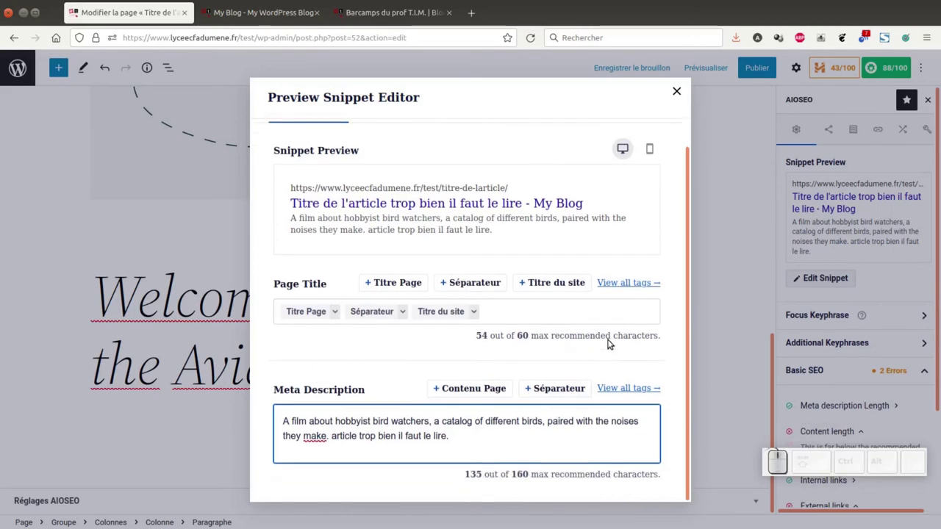
pyautogui.scroll(3)
# Review the Social tab's Facebook share preview, then the Twitter settings with empty title and description
pyautogui.click(381, 132)
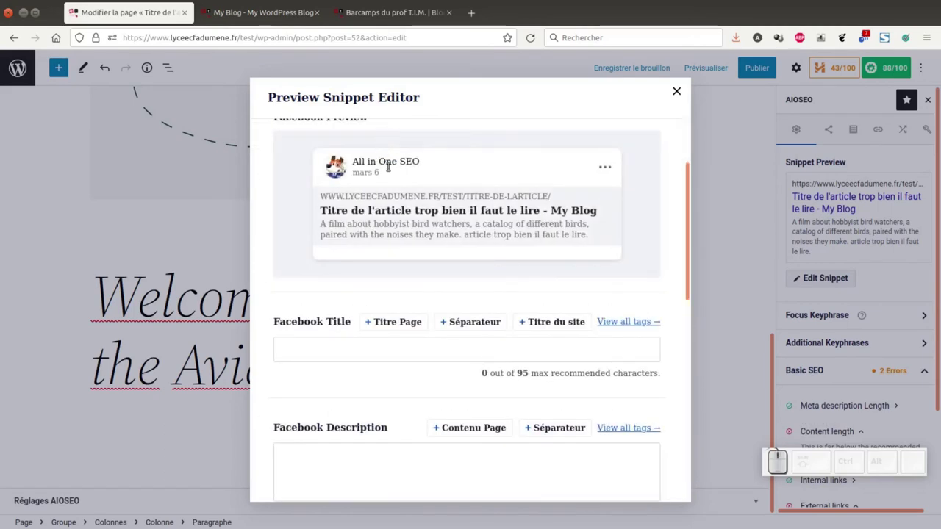
pyautogui.scroll(3)
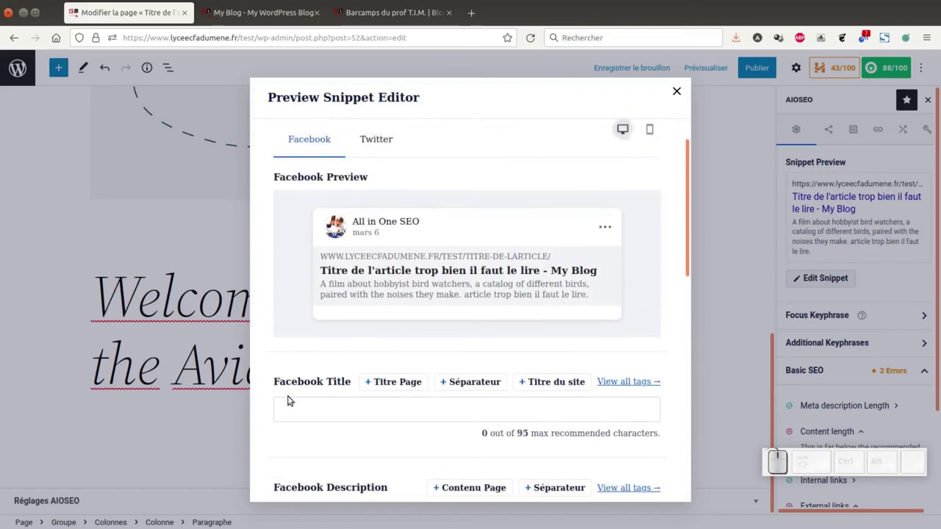
pyautogui.scroll(-3)
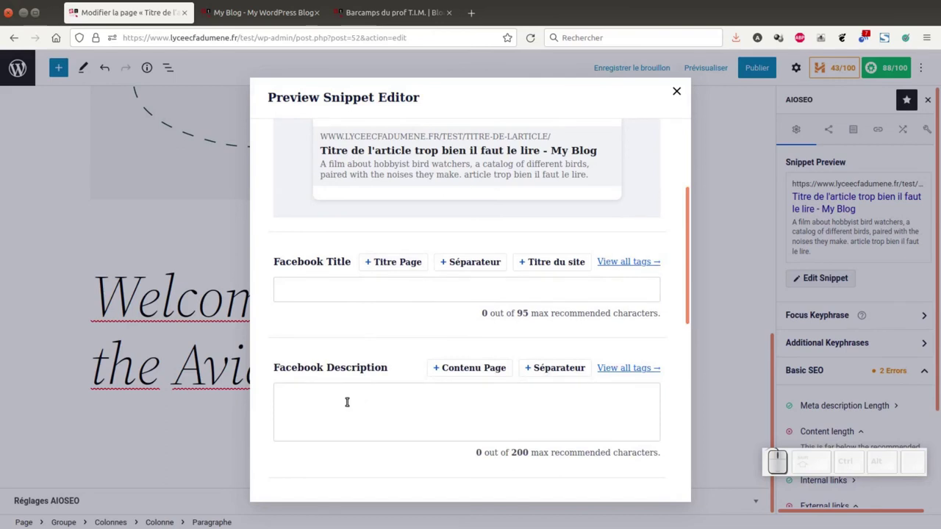
pyautogui.click(375, 184)
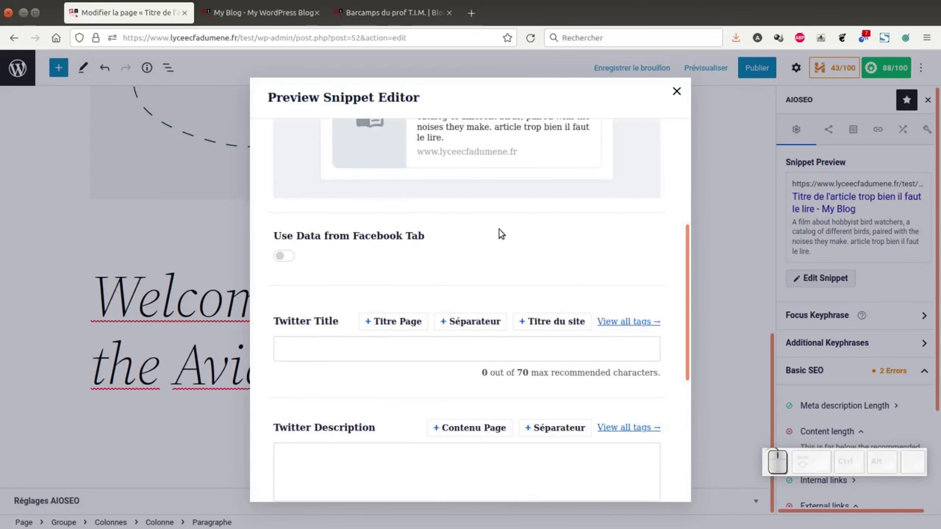